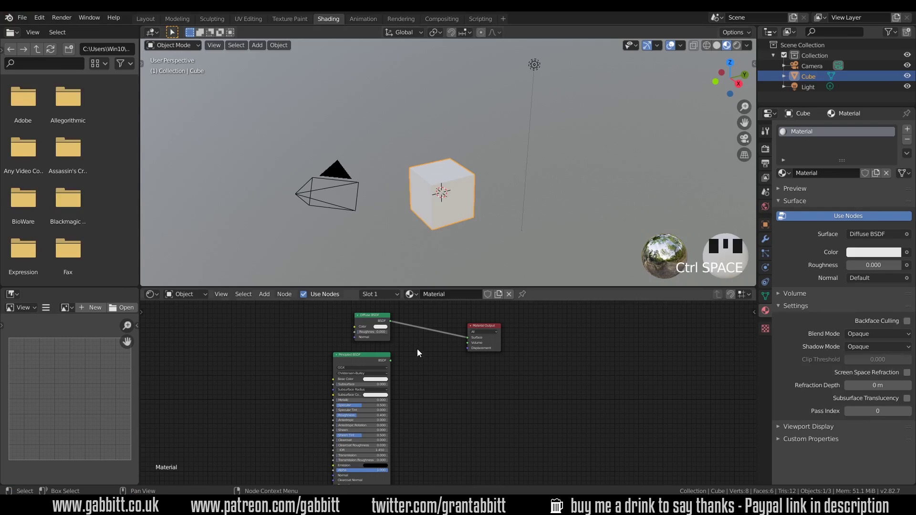
Wire the red Principled BSDF to the cube's output, then restore the Diffuse BSDF connection
drag(395, 363, 389, 348)
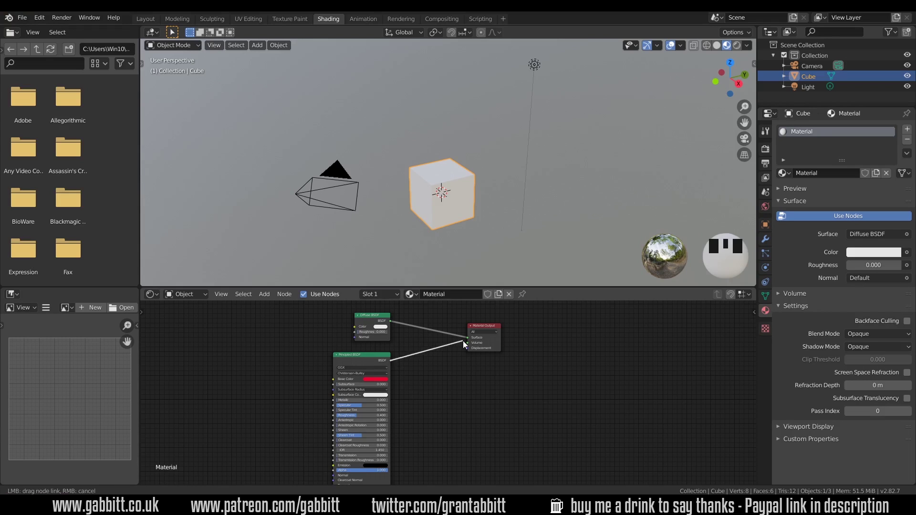
click(471, 342)
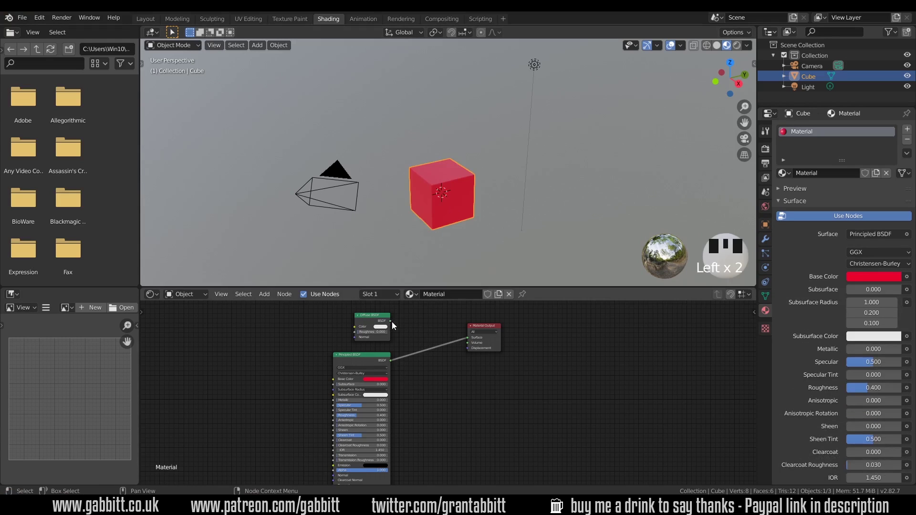
drag(396, 324, 469, 340)
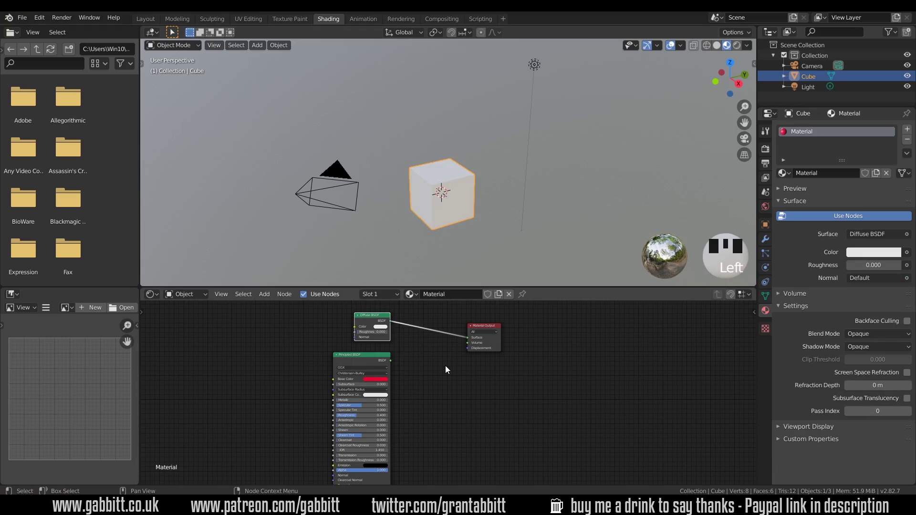
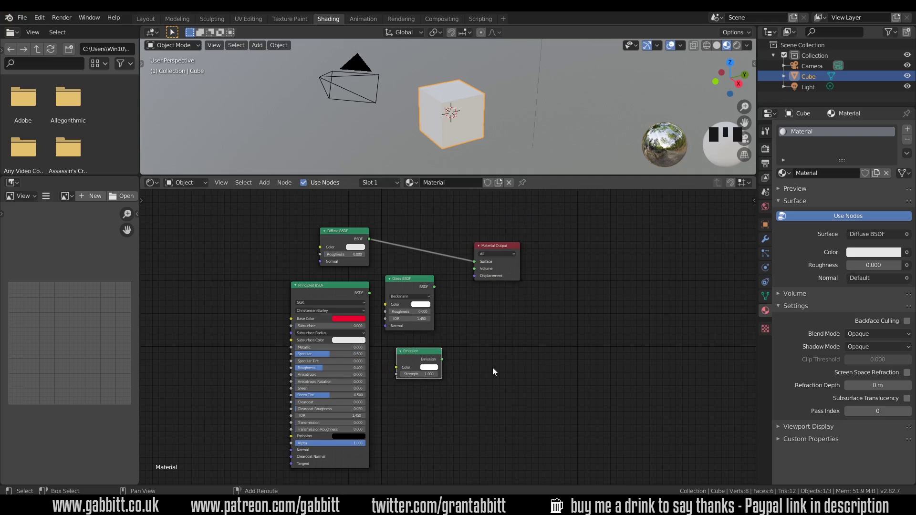
Bring up the Add node menu to insert Glass, Emission and Glossy shader nodes
key(shift+a)
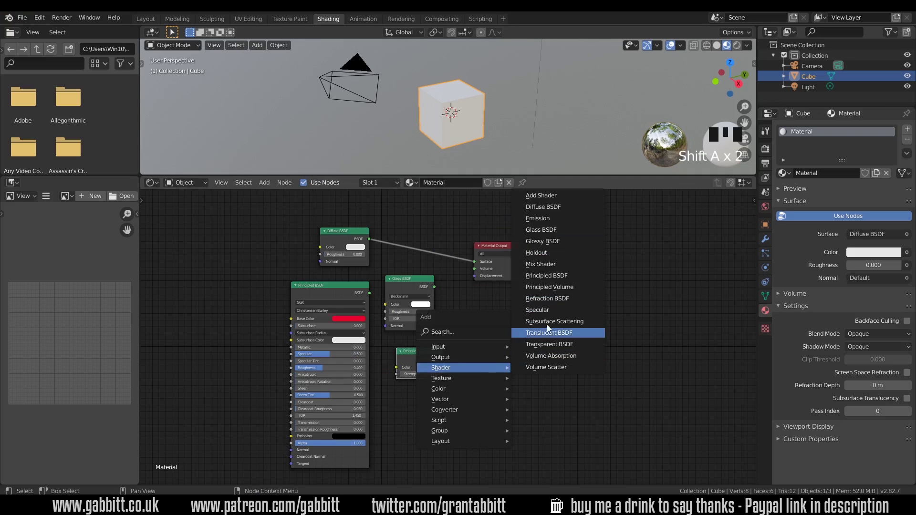
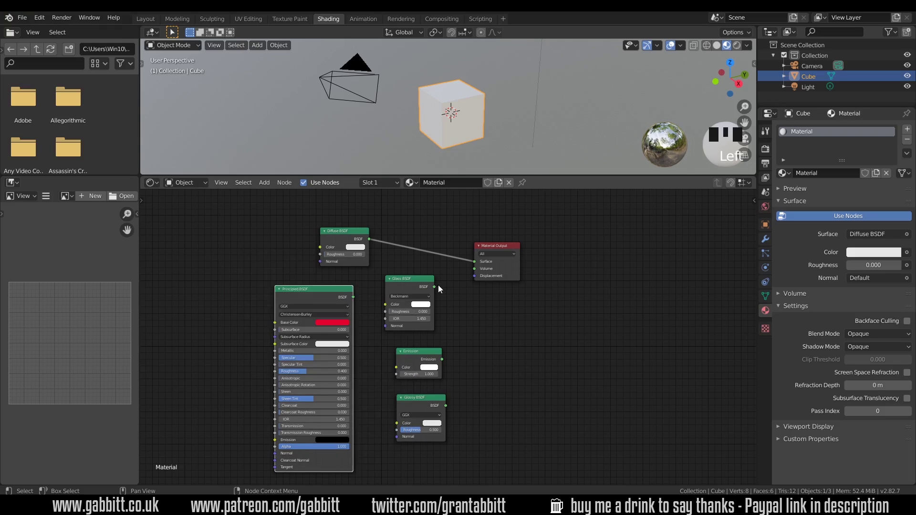
Feed the output with Glass, then Emission, then Glossy BSDF, and select the output node to move it
click(437, 290)
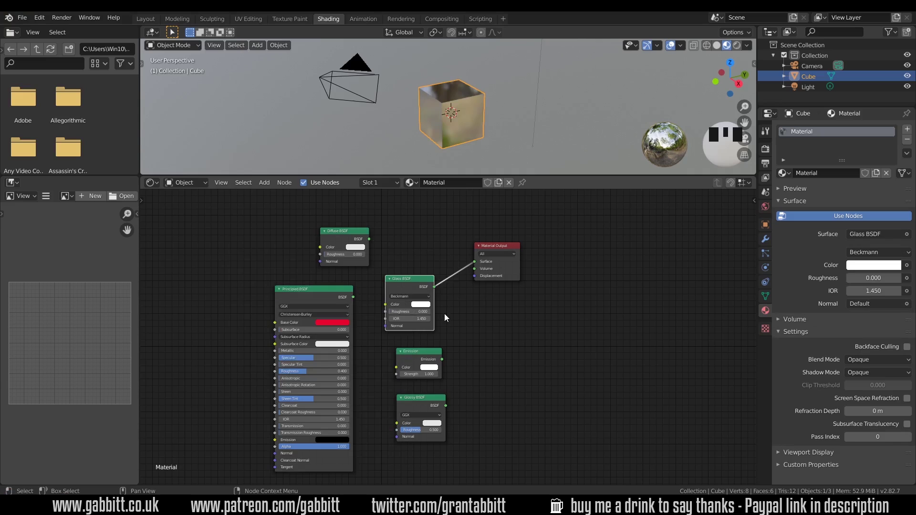
click(430, 354)
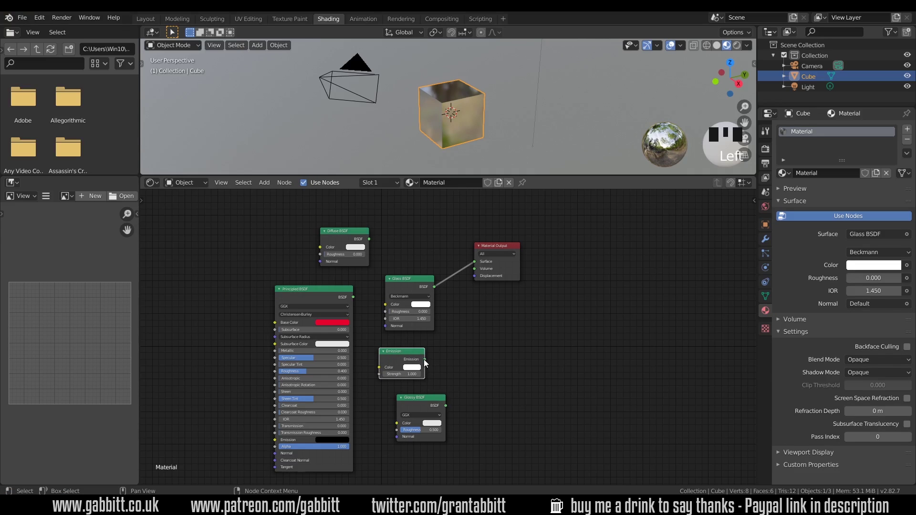
drag(479, 262, 460, 406)
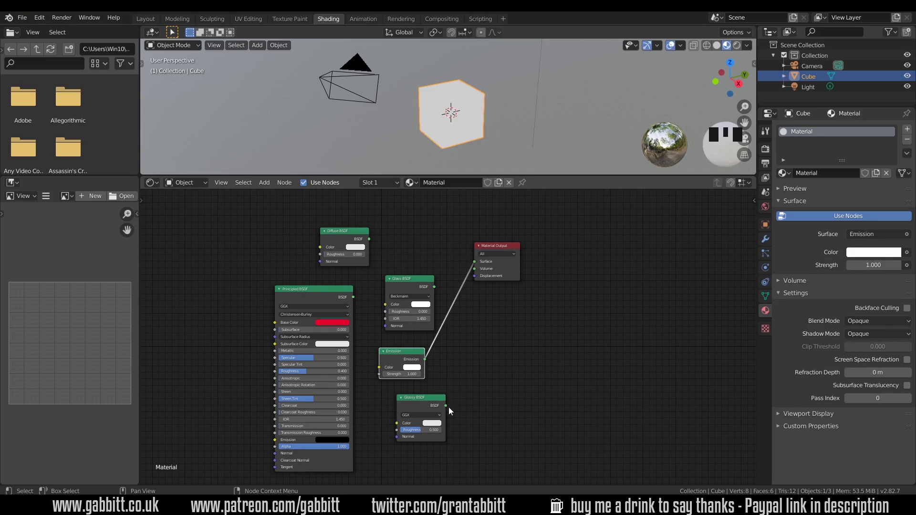
drag(448, 408, 478, 263)
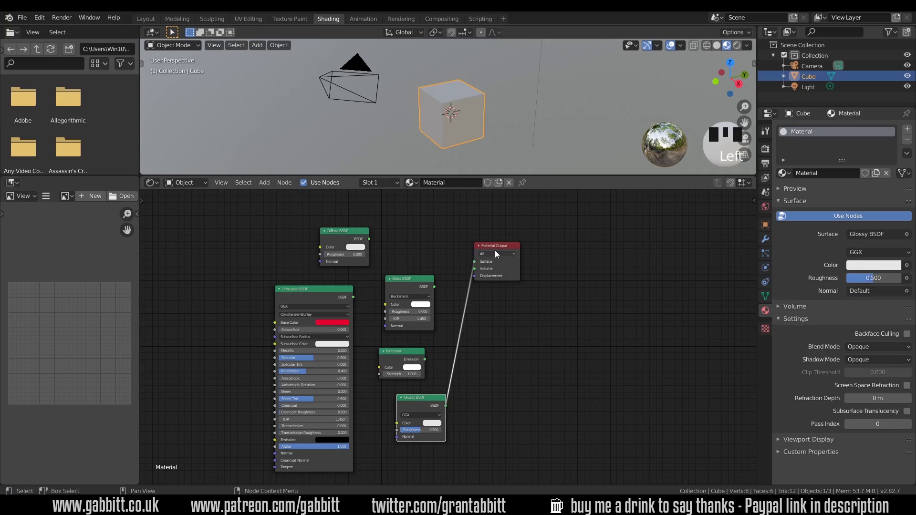
click(502, 248)
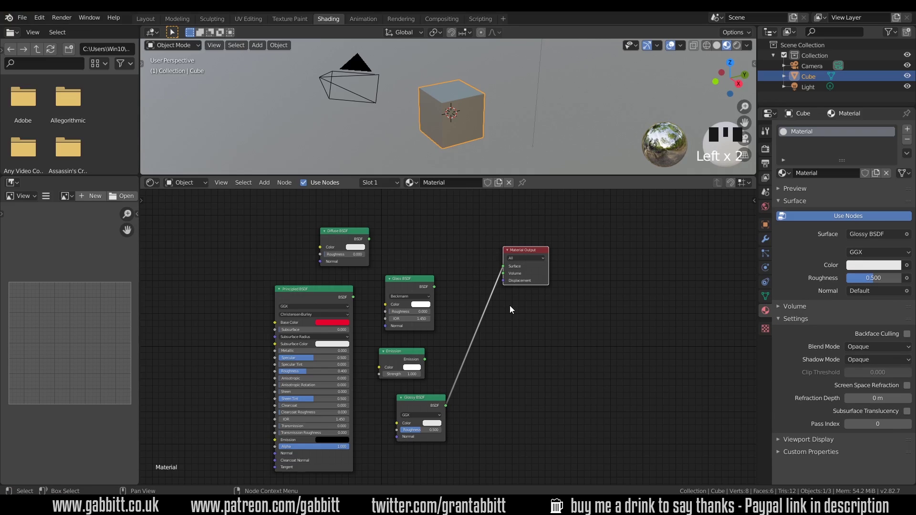
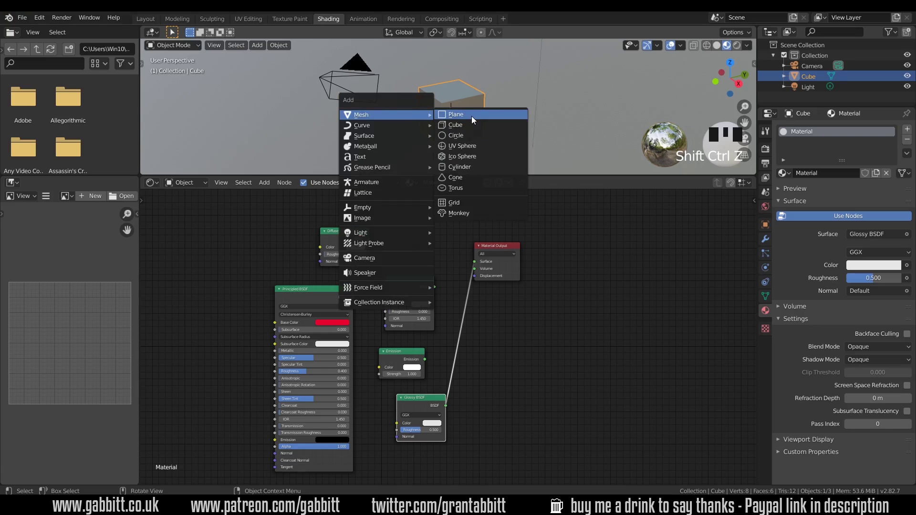
Add a plane, scale it up and move it beneath the cube as a floor
key(shift+a)
key(s)
key(g)
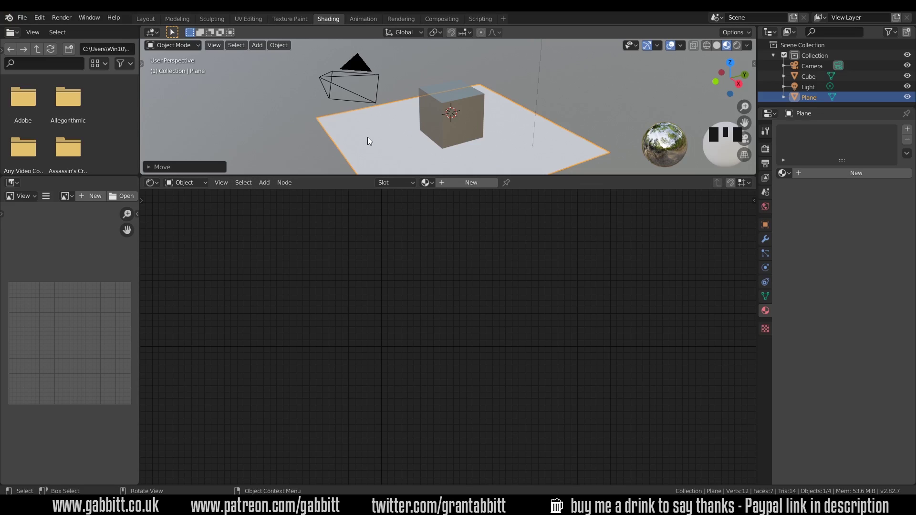
Reselect the cube so its Glossy node material shows in the Shader Editor
click(481, 102)
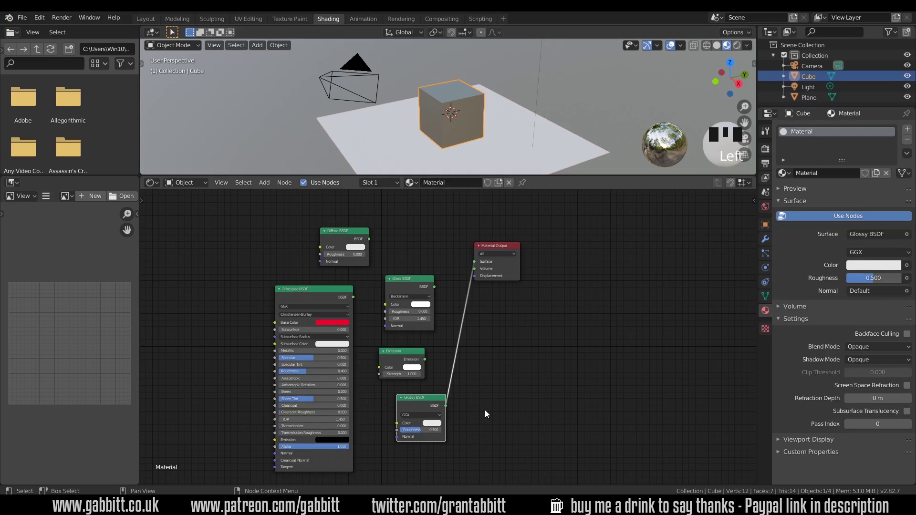
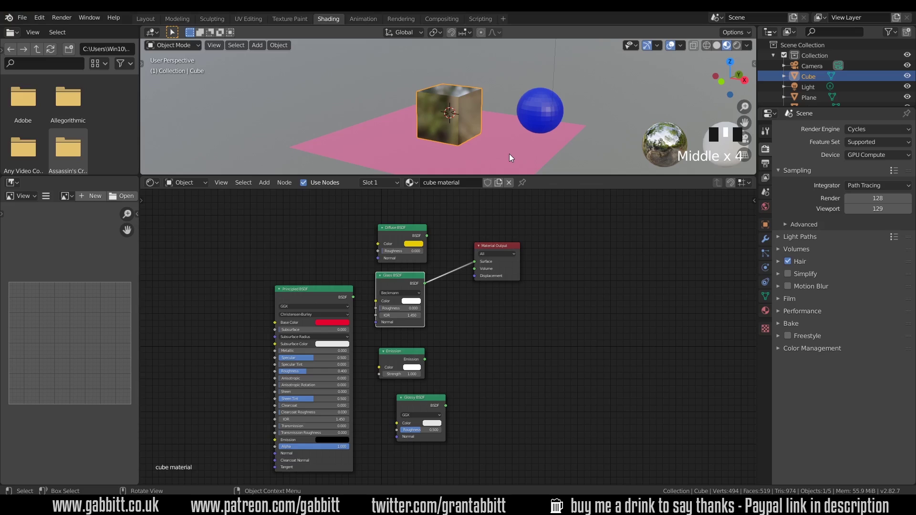
Delete the unused Glass, Emission and Glossy nodes, leaving the Principled BSDF and the output node
key(n)
click(400, 282)
click(399, 359)
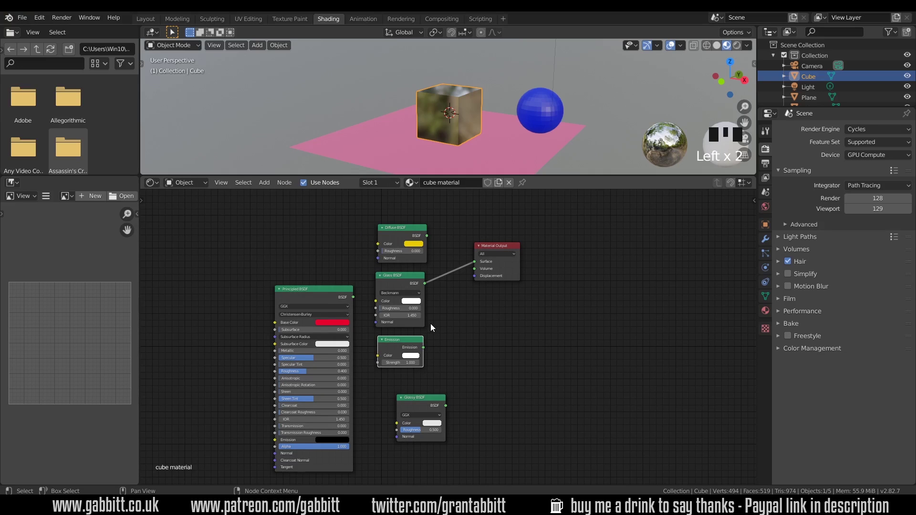
click(403, 278)
key(Delete)
click(400, 344)
key(Delete)
click(326, 295)
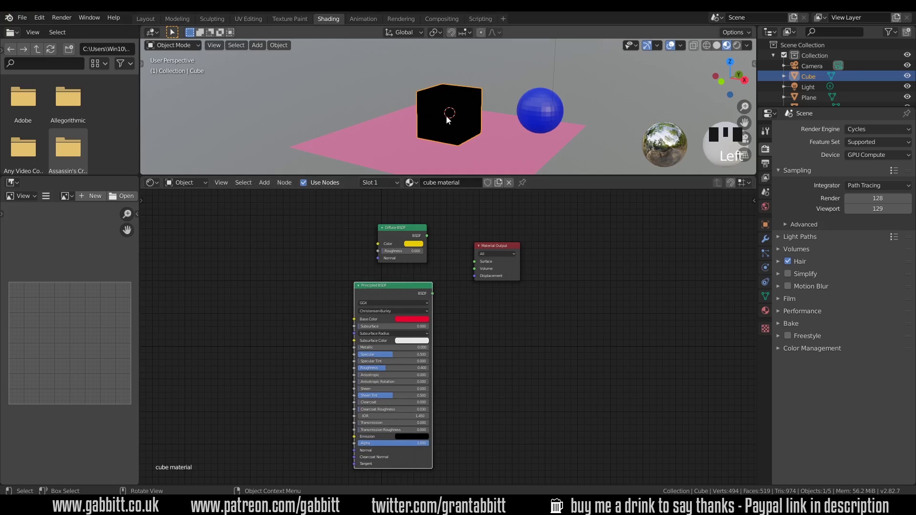
click(499, 249)
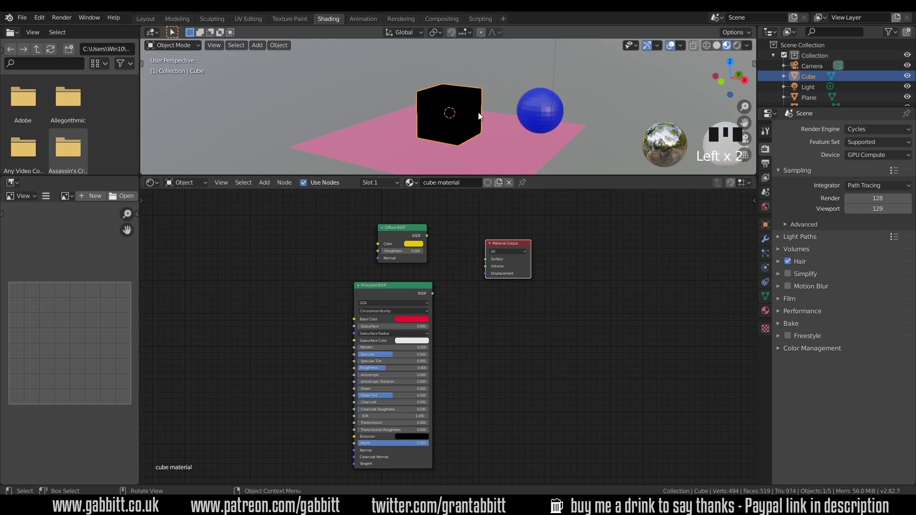
Connect the Principled BSDF to the Surface socket and shift its base colour hue
drag(435, 297, 469, 264)
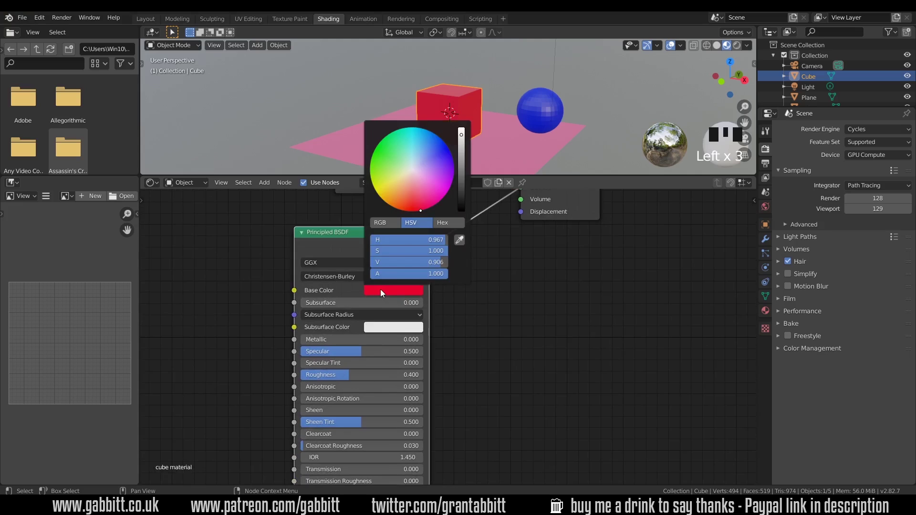
click(417, 188)
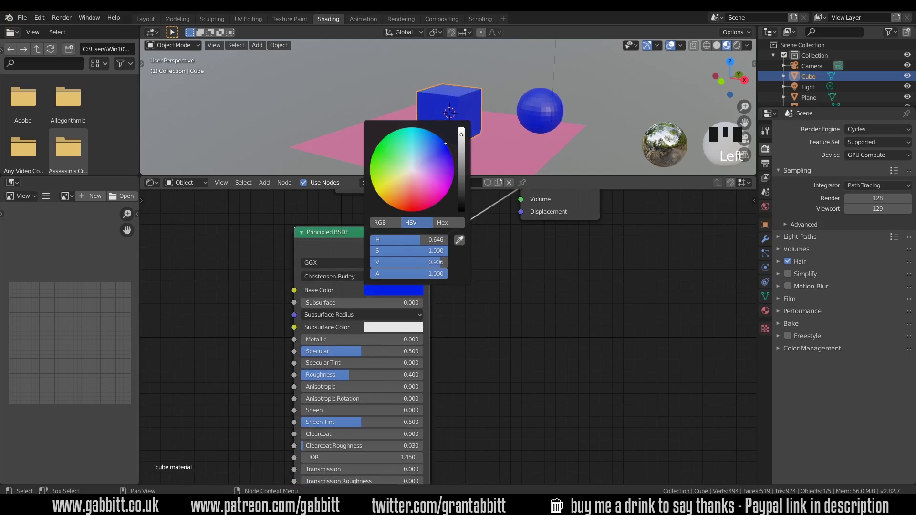
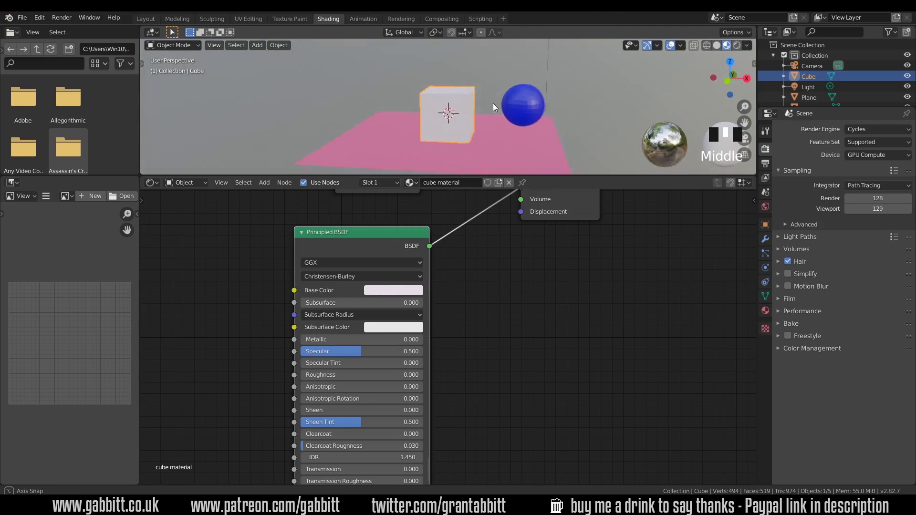
Adjust the Principled BSDF's Metallic and Roughness sliders, then zoom in on the cube to check the result
drag(502, 115, 454, 120)
drag(453, 120, 490, 117)
scroll(up, 3)
middle_click(448, 107)
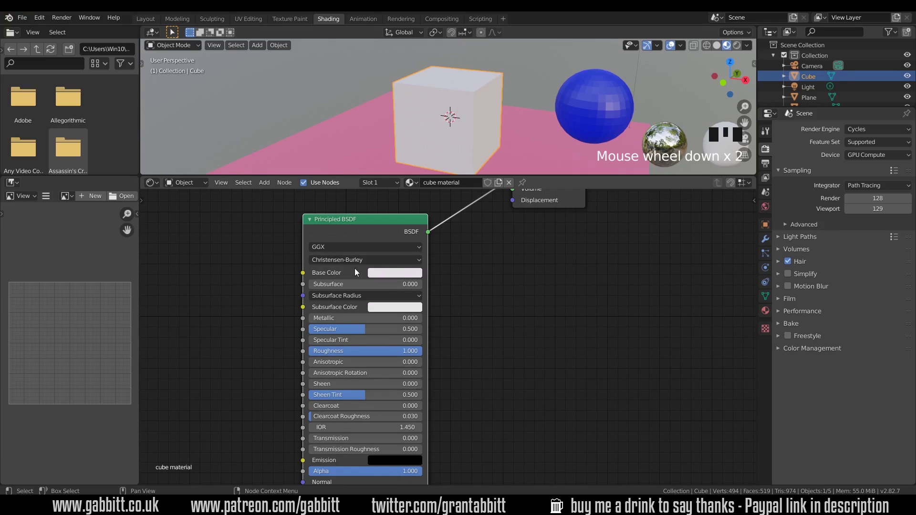
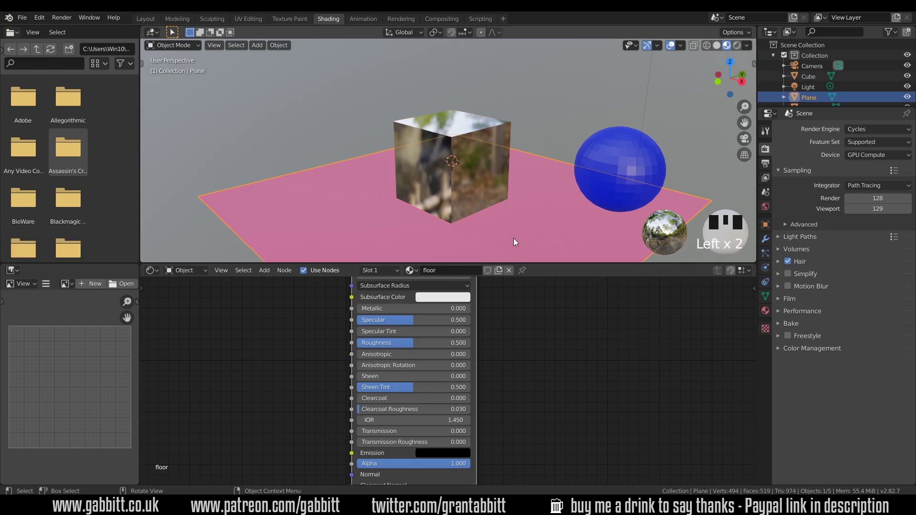
Delete the cube and duplicate the blue sphere twice to make a row of three
click(629, 155)
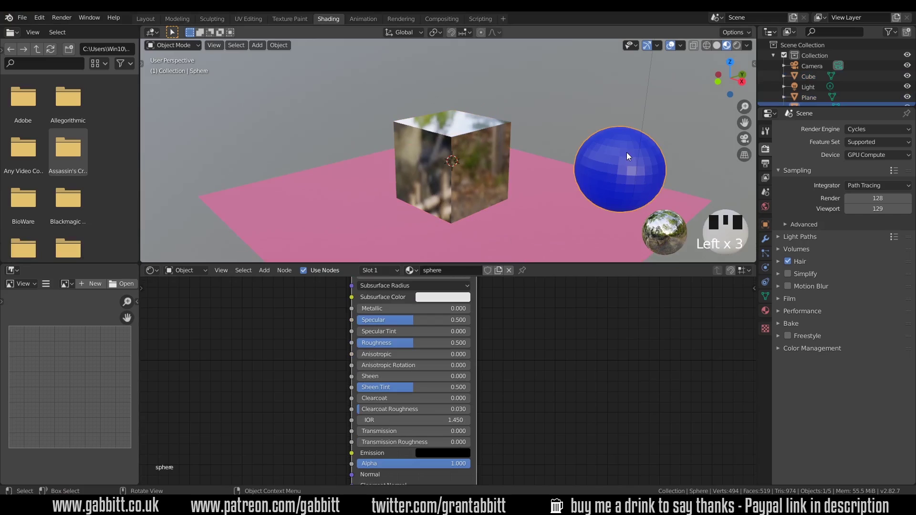
click(477, 168)
key(Delete)
click(595, 181)
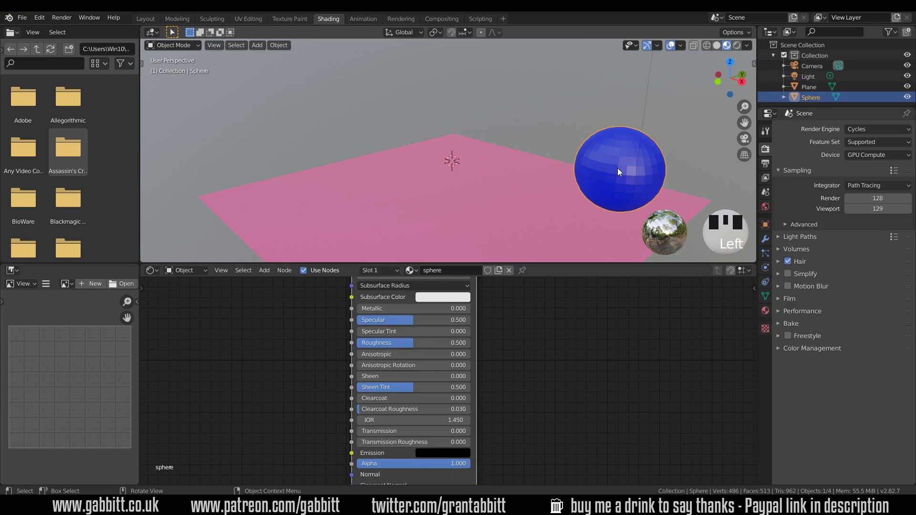
key(shift+d)
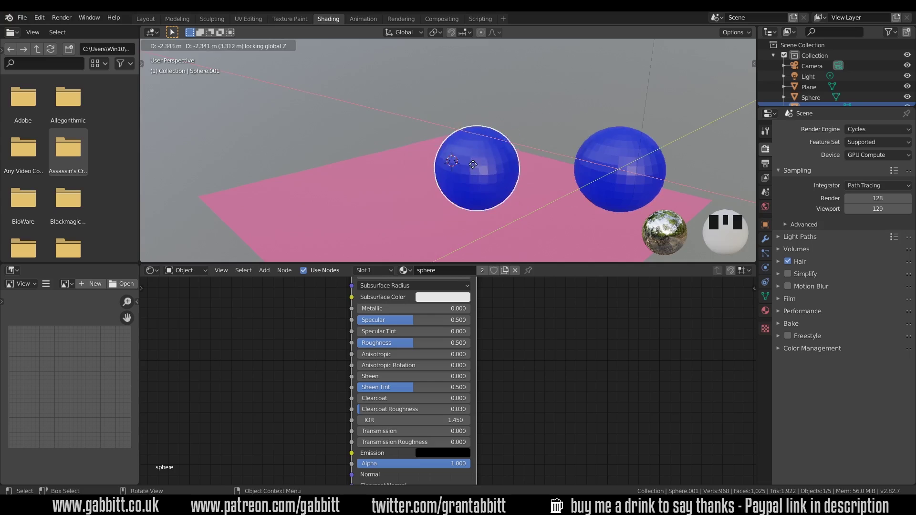
key(shift+d)
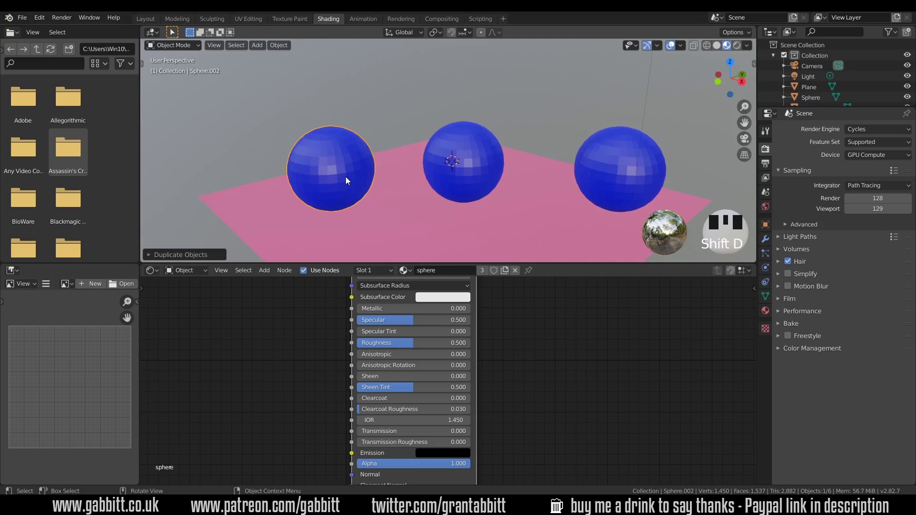
Select all three spheres and give them Shade Smooth
middle_click(357, 157)
drag(353, 157, 474, 144)
click(474, 144)
drag(476, 144, 633, 150)
click(633, 150)
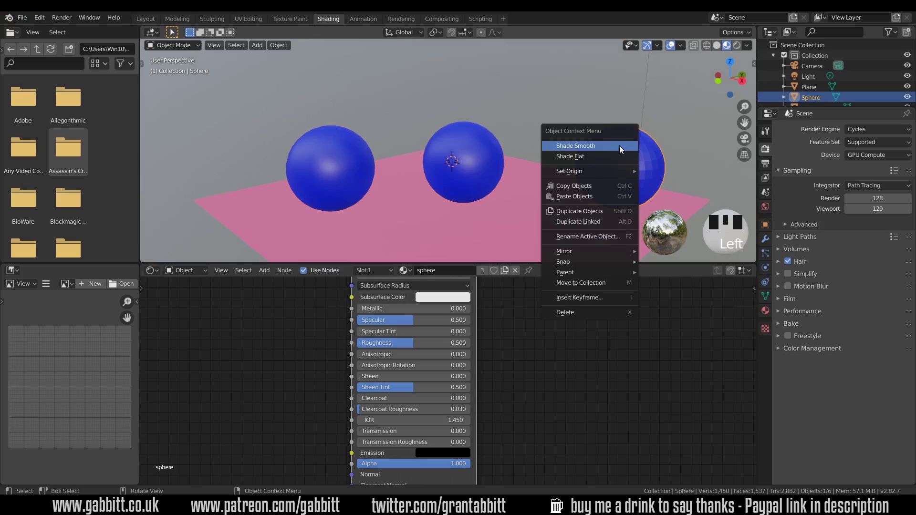
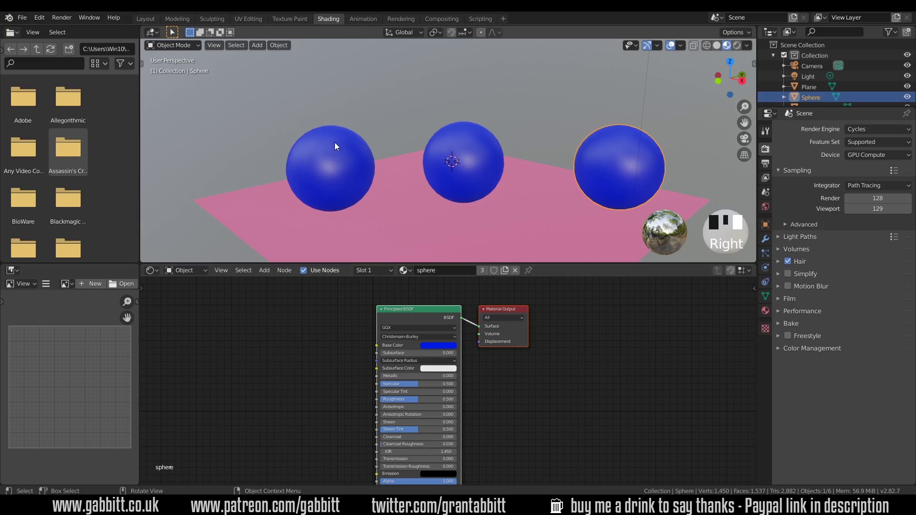
Select a sphere and tune the shared material's base colour toward a brighter gold
click(337, 145)
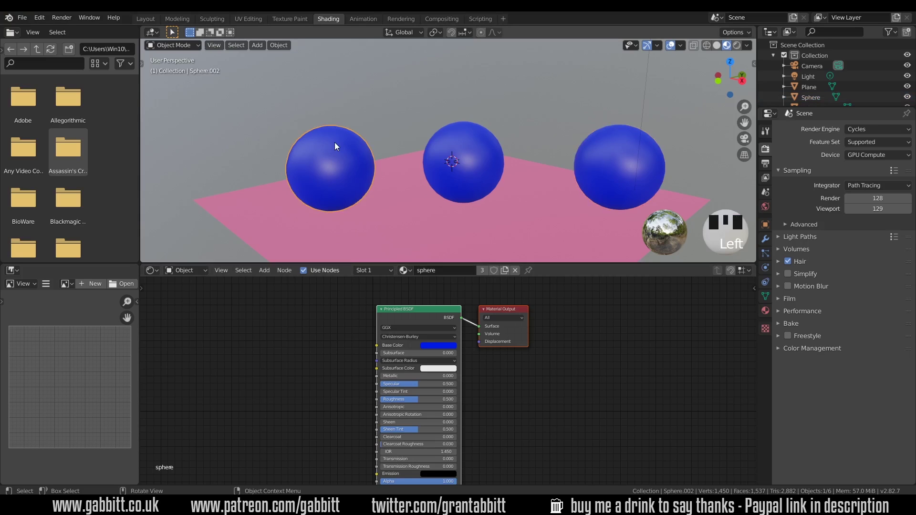
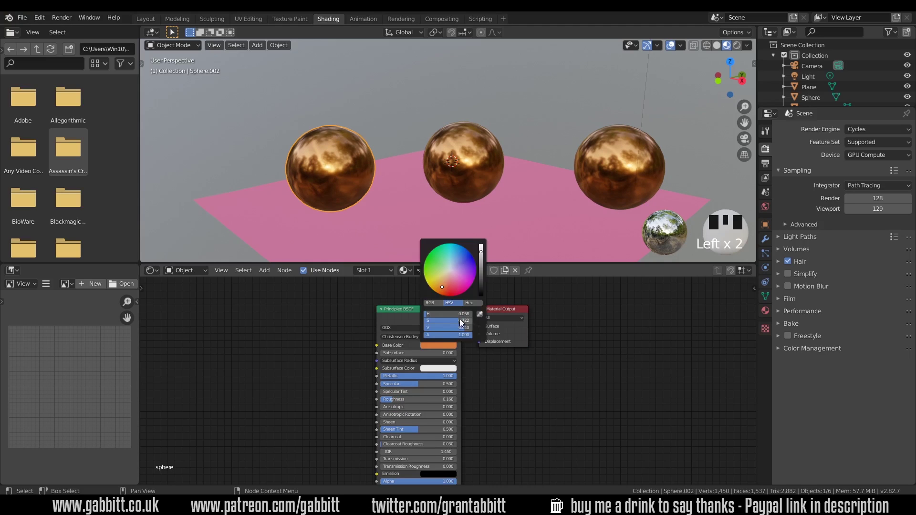
click(484, 255)
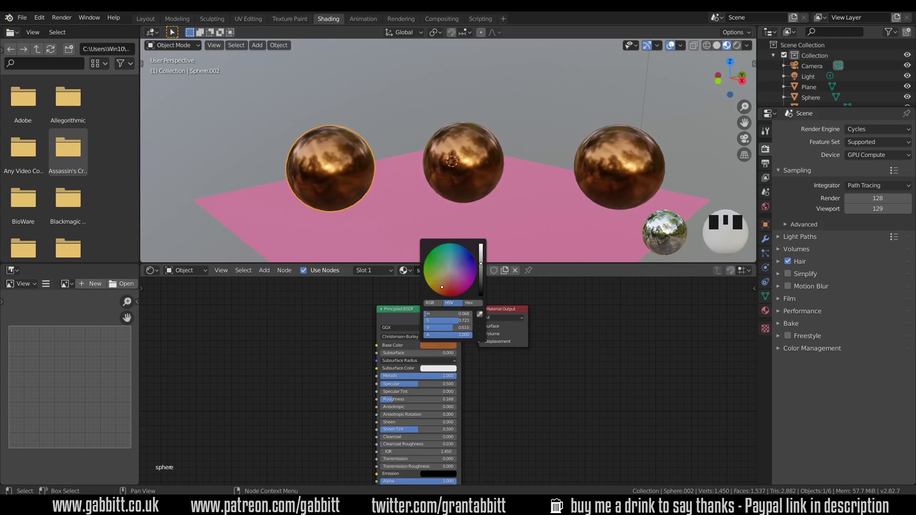
Give the middle sphere its own material and drag Metallic down toward a grey silver look
click(484, 142)
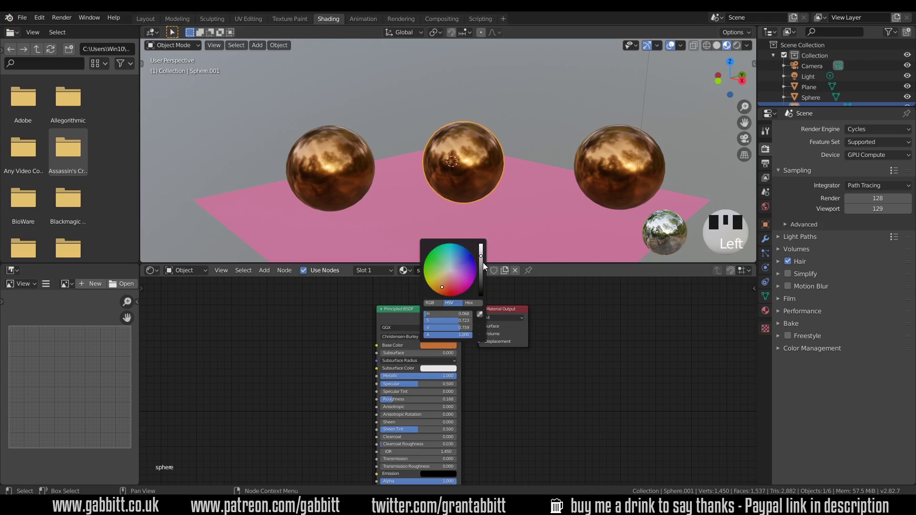
click(486, 267)
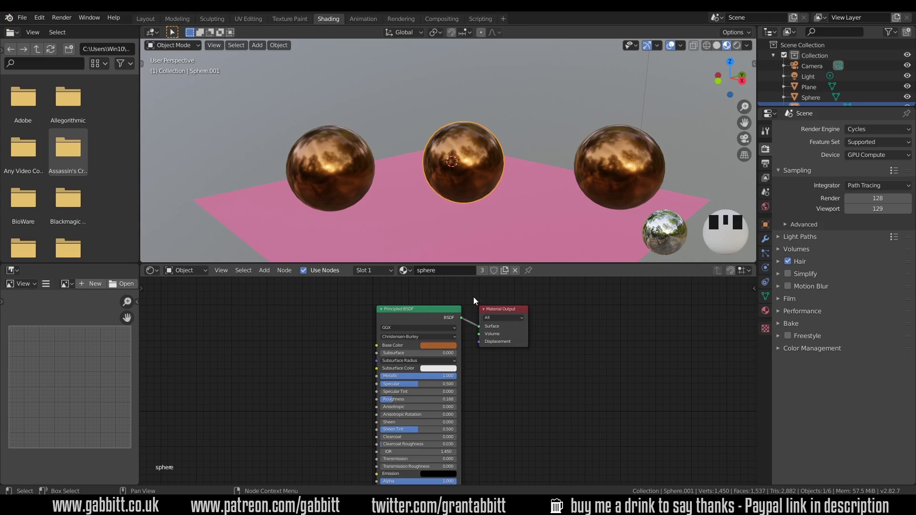
key(ctrl+z)
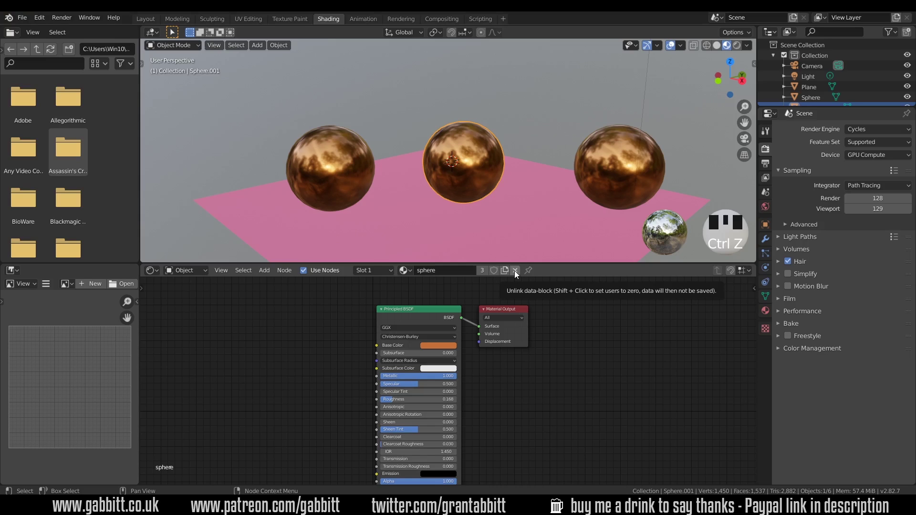
drag(517, 274, 483, 274)
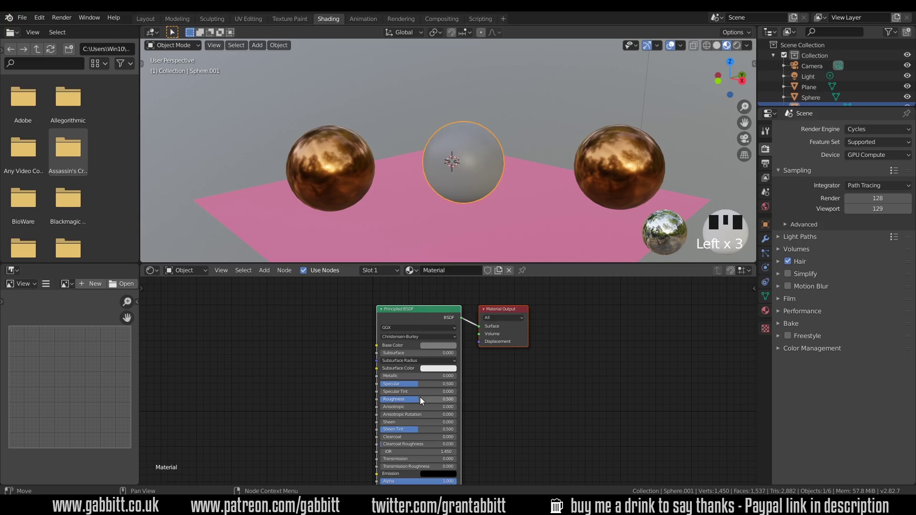
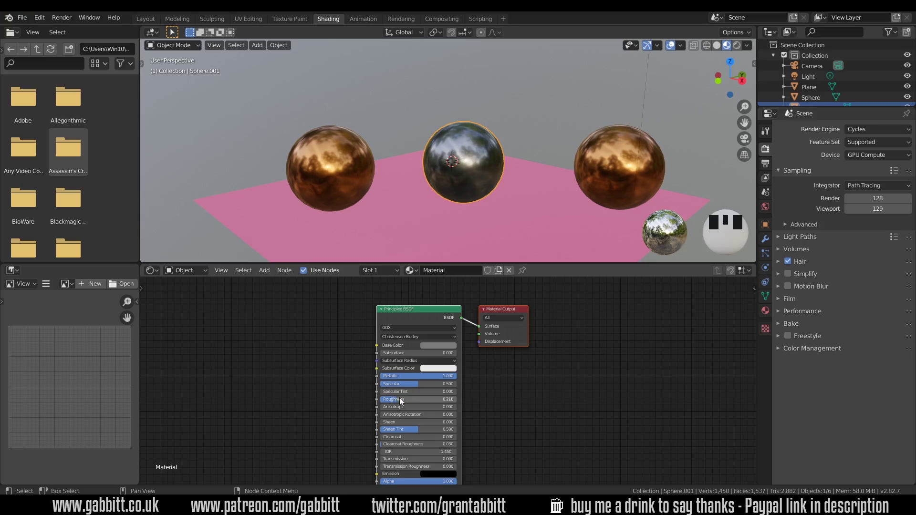
Make the right sphere's material a single-user copy, sphere.001, separate from the left sphere
click(604, 151)
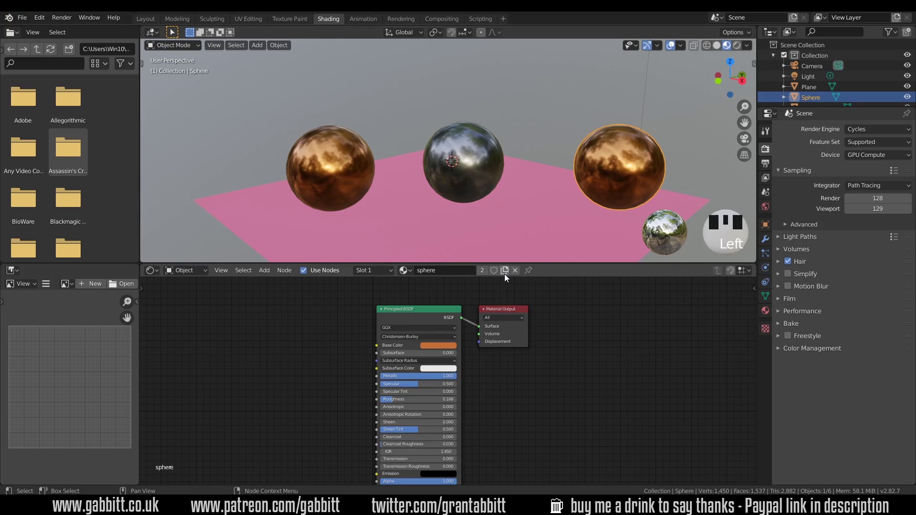
drag(507, 273, 344, 141)
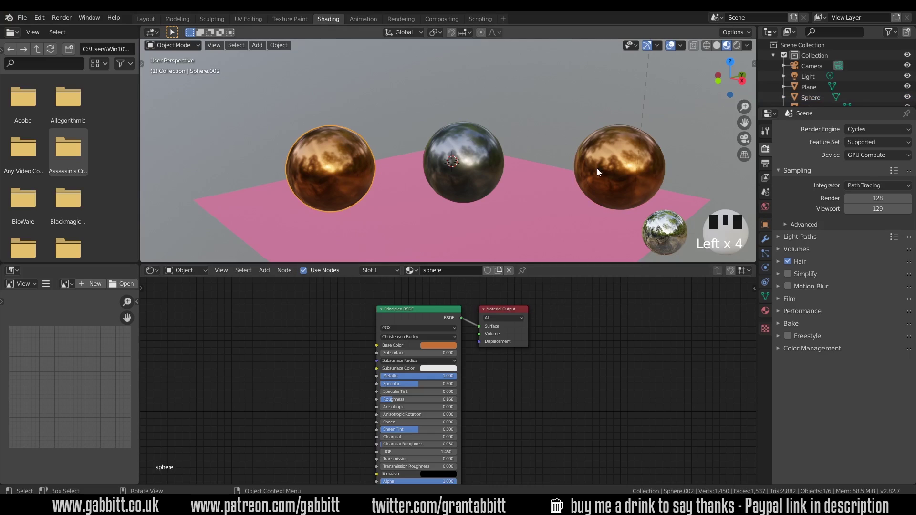
click(621, 143)
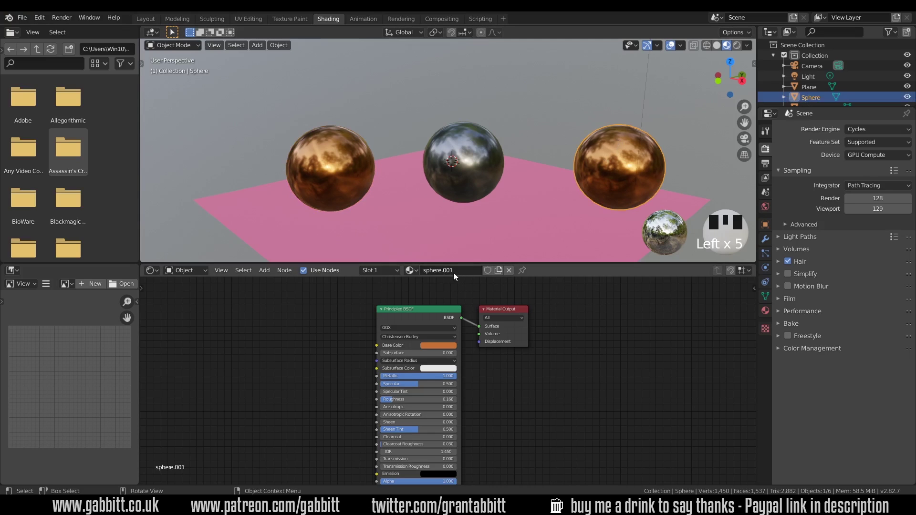
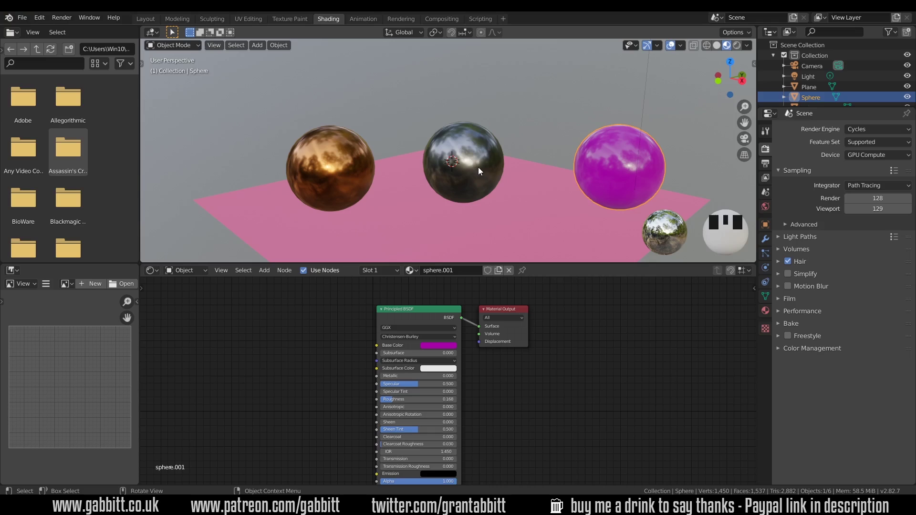
Switch the viewport to the scene camera with Numpad 0
key(KP_0)
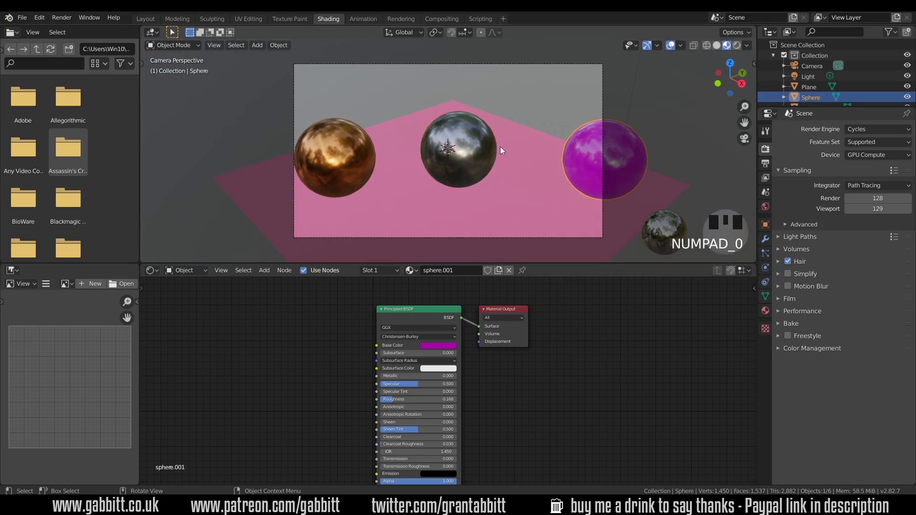